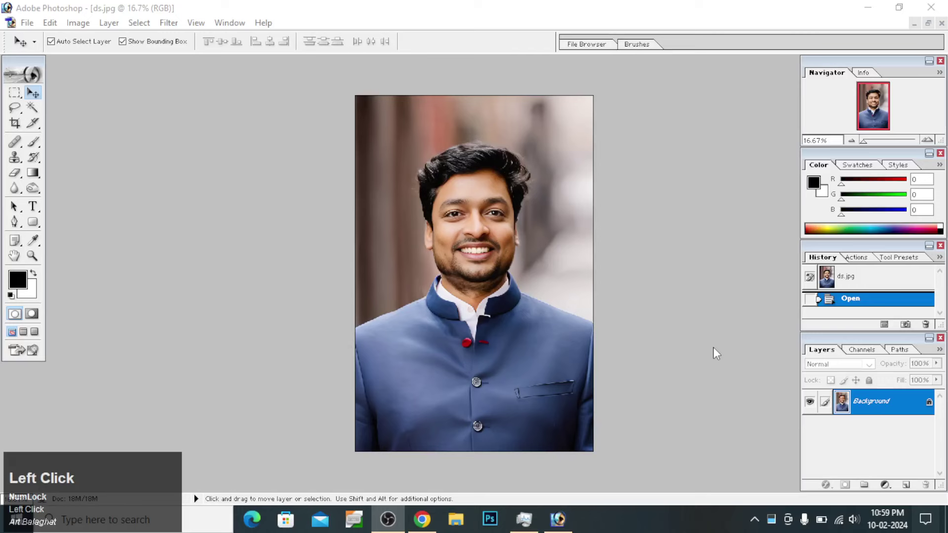
- Patch the blemishes on the man's right cheek with clean surrounding skin and deselect
left_click(272, 318)
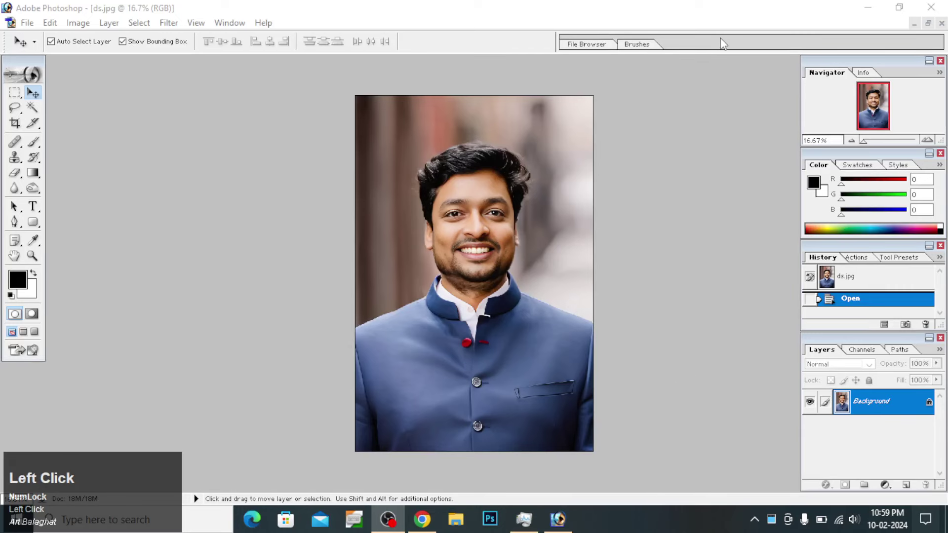
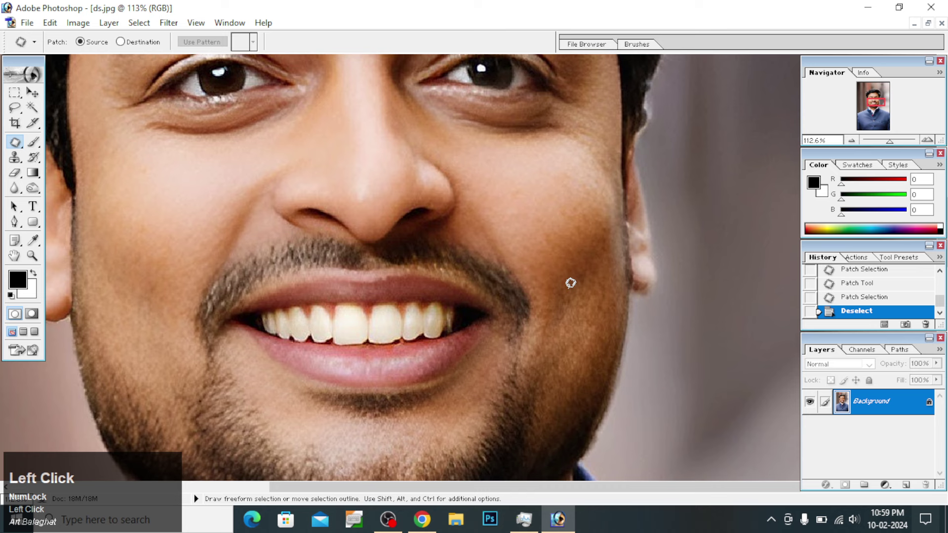
left_click(391, 519)
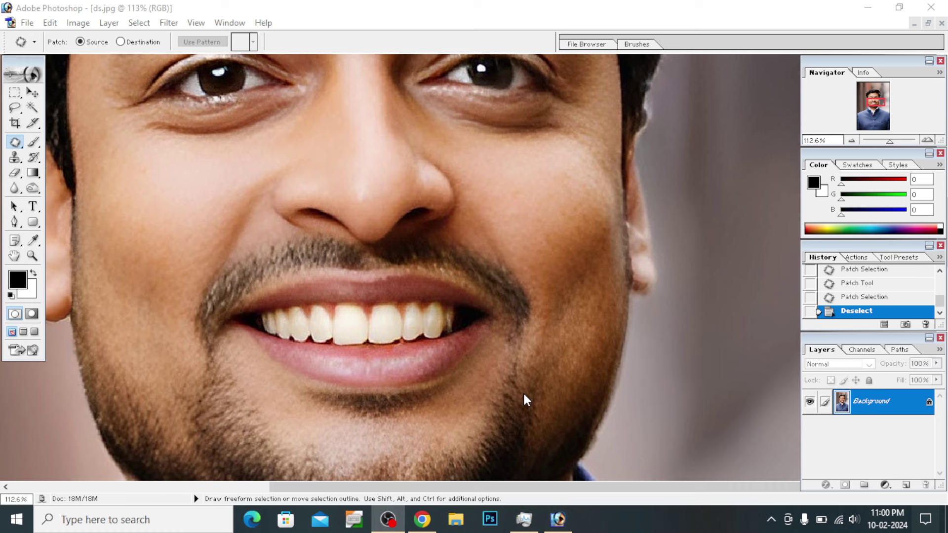
left_click(521, 397)
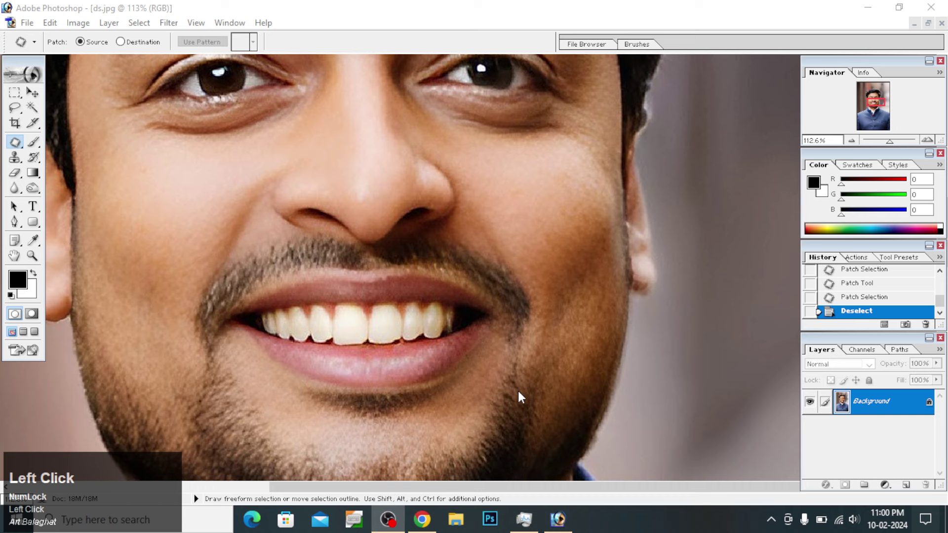
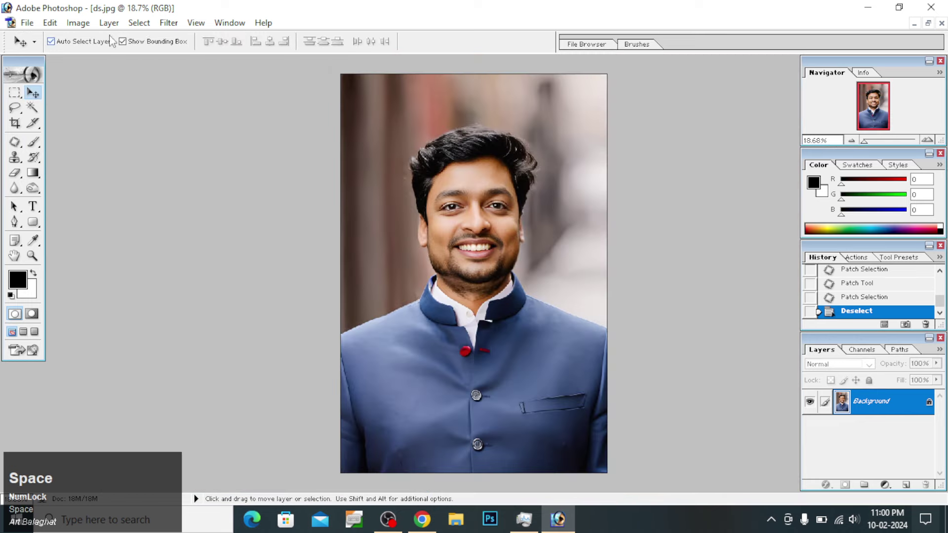
- Copy the whole retouched canvas, paste it over the original ds.jpg state and flatten to one background layer
left_click(142, 26)
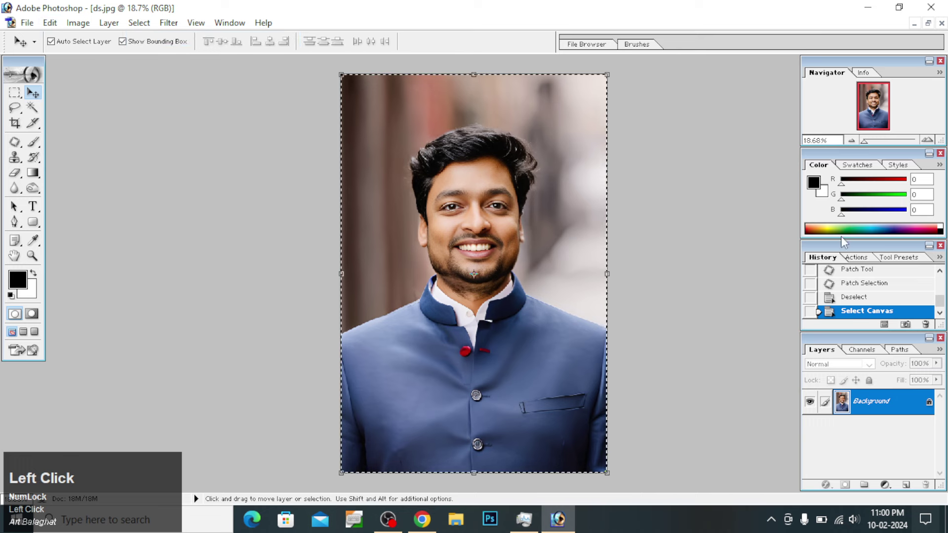
scroll("up", 3)
left_click(821, 315)
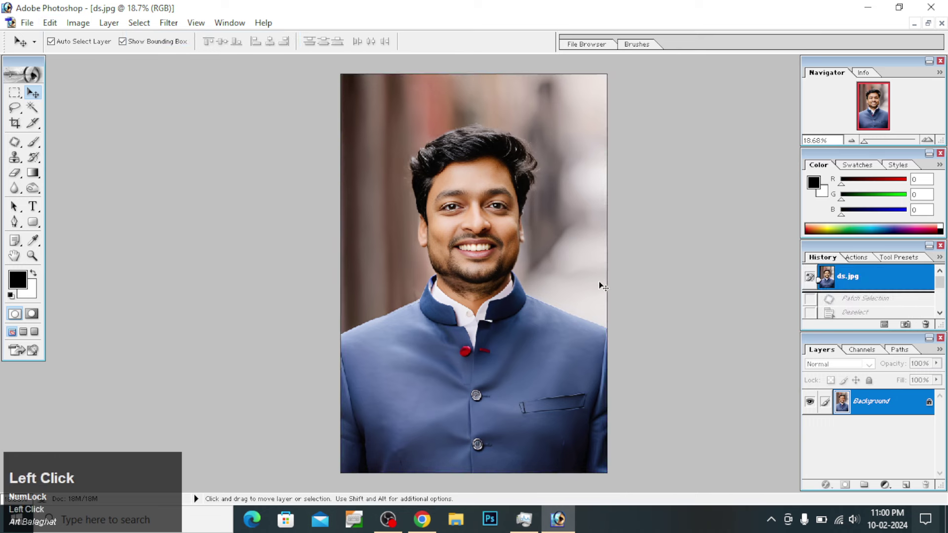
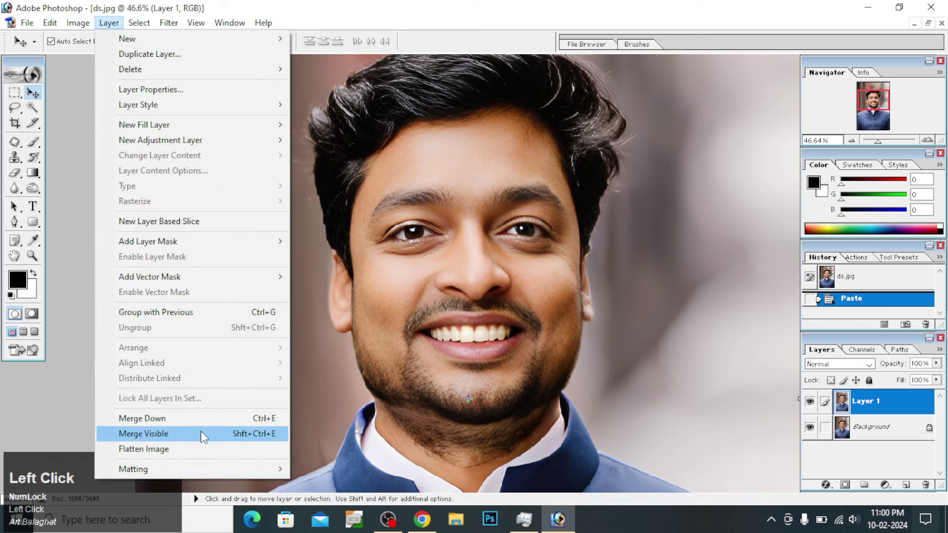
key("space")
- Switch to the Crop tool and begin entering a new crop width (height 9 in, 300 ppi)
right_click(516, 255)
left_click(529, 270)
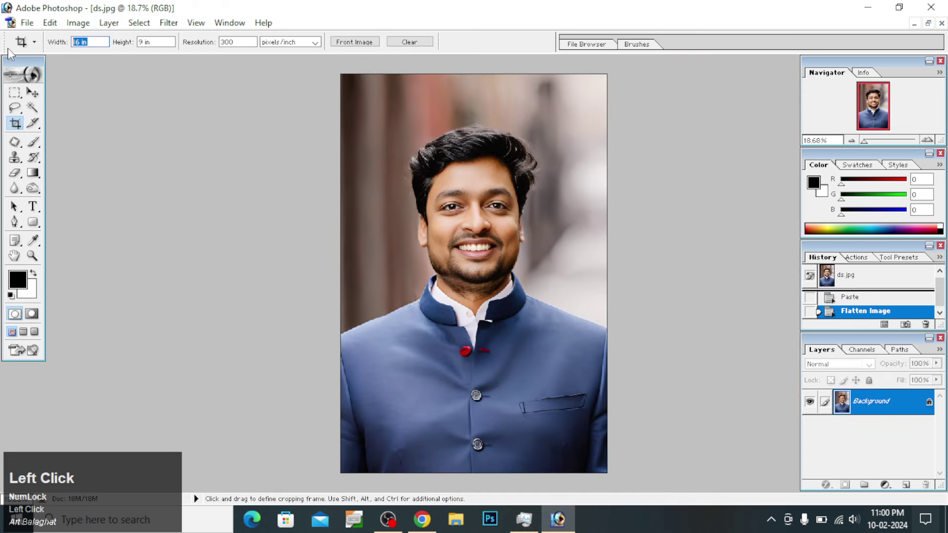
type("1")
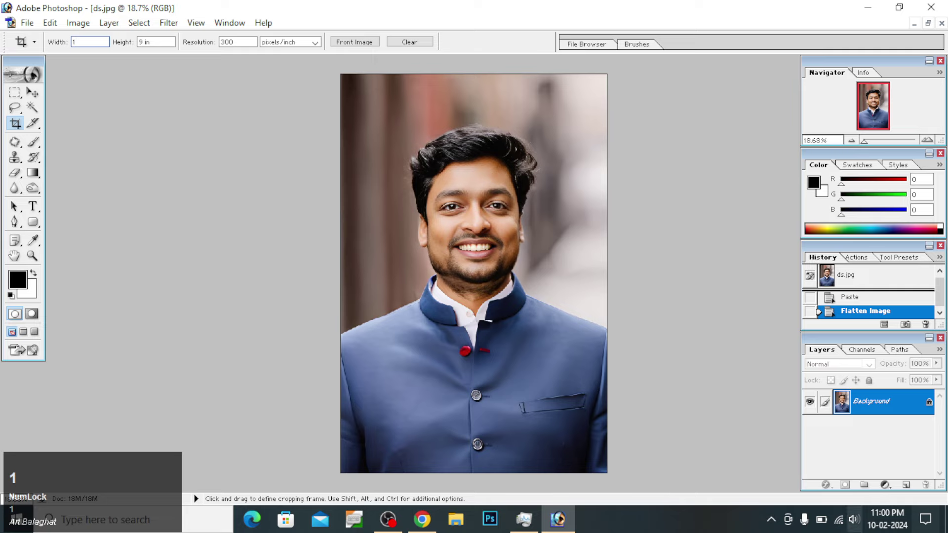
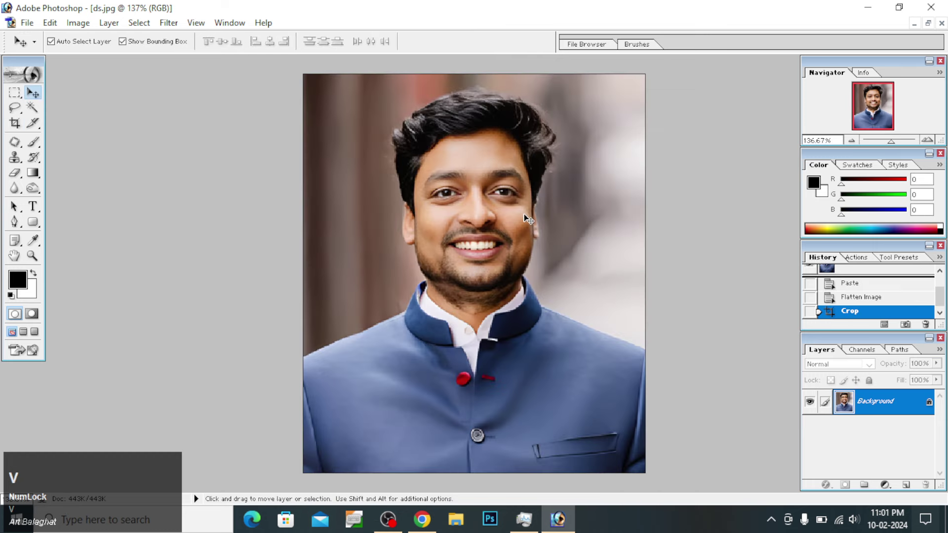
- Try a light Curves midtone adjustment on the cropped portrait, then undo it
left_click_drag(80, 30, 530, 152)
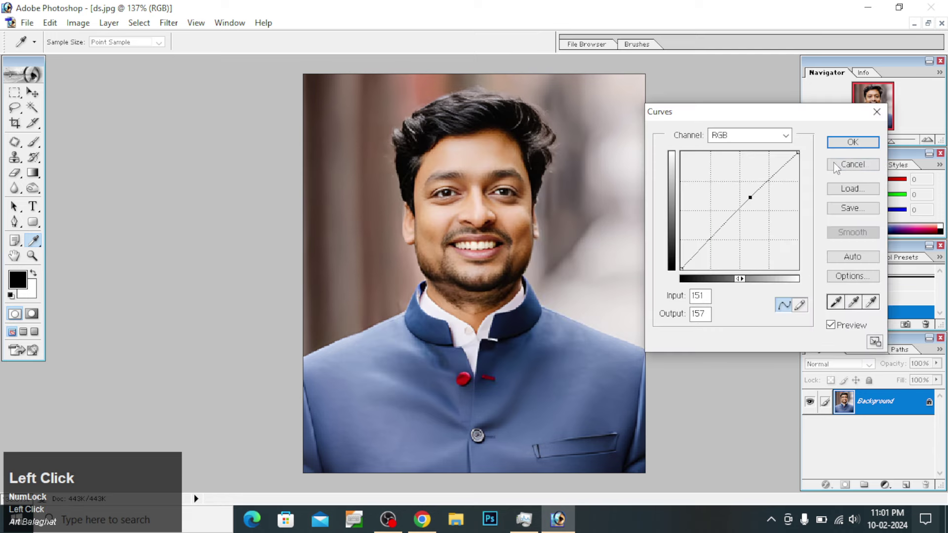
key("ctrl+alt+z")
key("ctrl+z")
key("ctrl+alt+z")
key("ctrl+z")
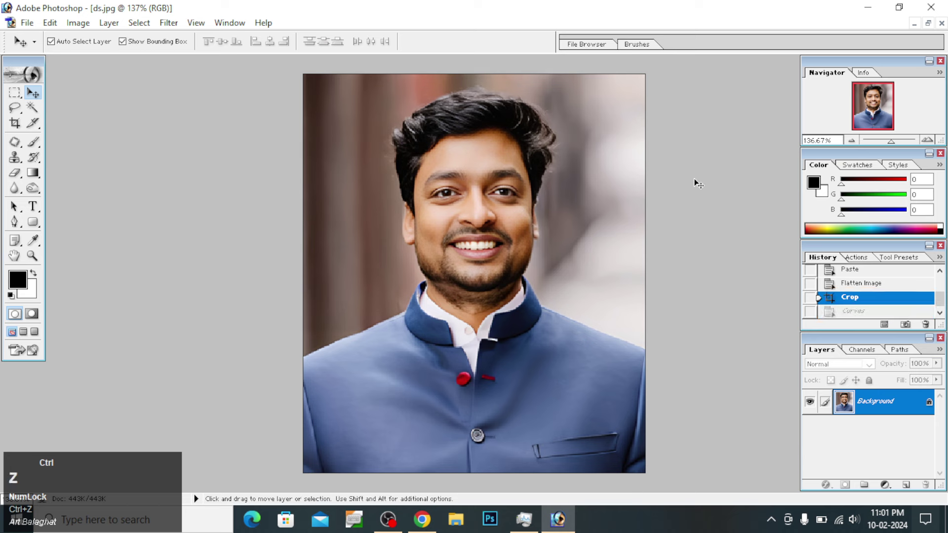
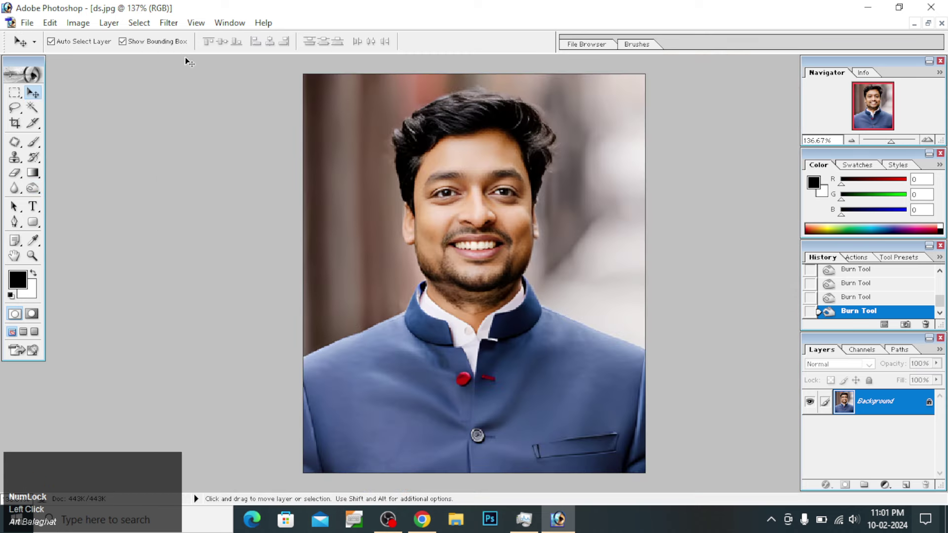
- Select the entire canvas ready to scale the portrait down
left_click(128, 31)
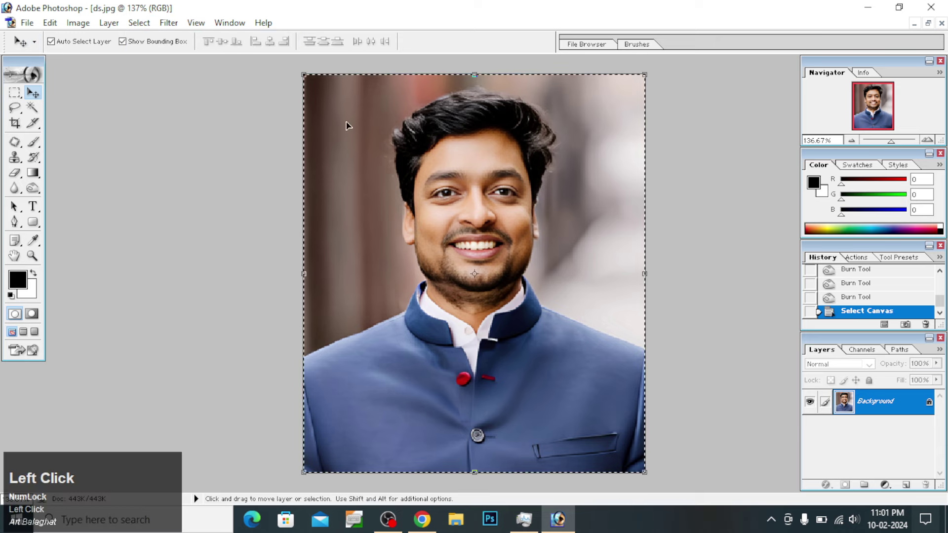
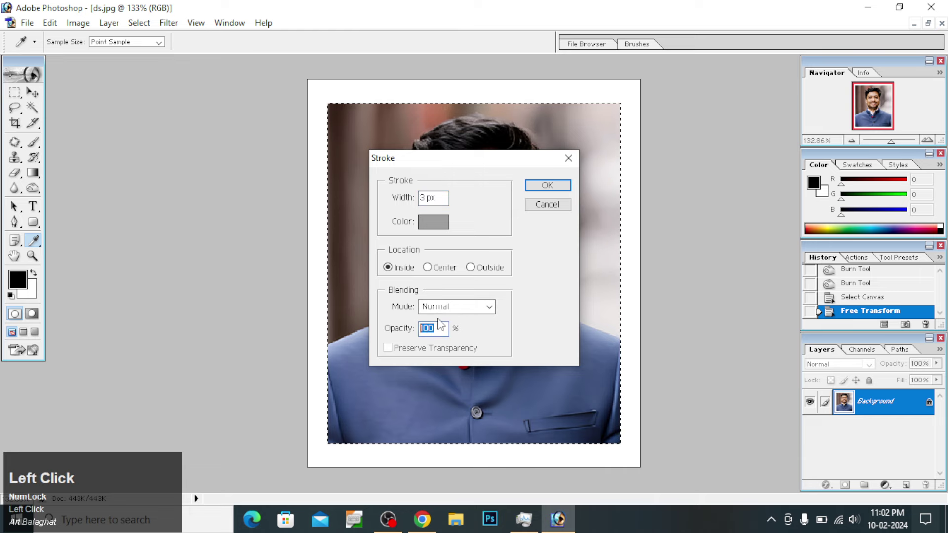
- Apply a grey inside stroke around the portrait, select the whole canvas and stroke its edge grey too
type("8")
left_click(568, 187)
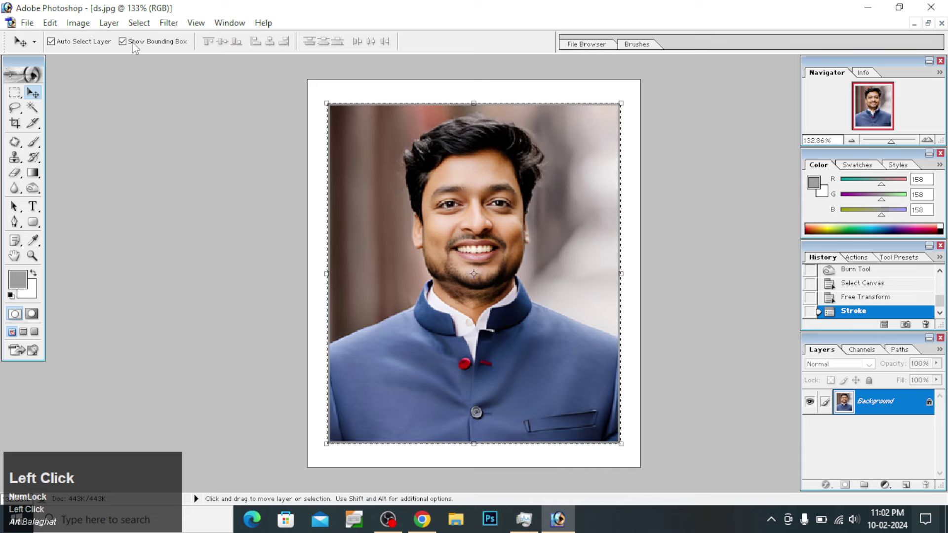
left_click(144, 30)
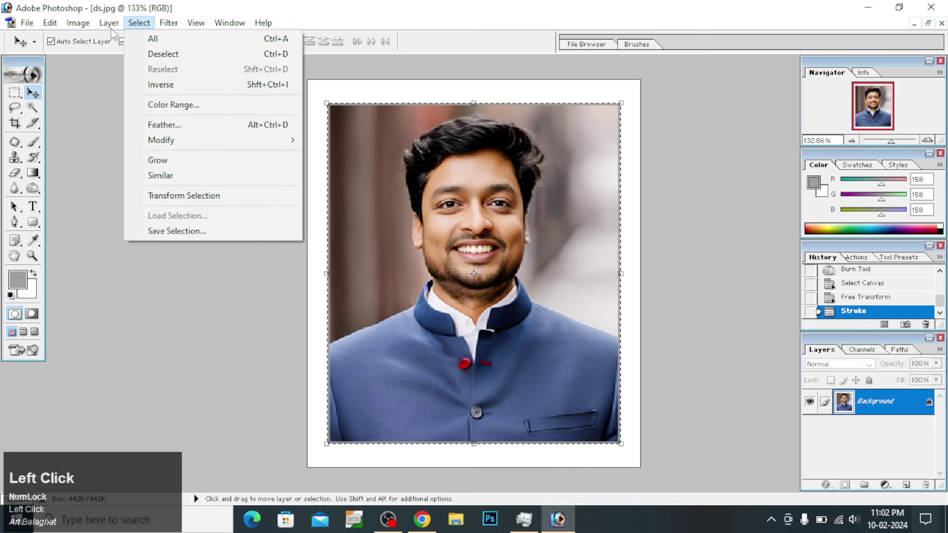
left_click(154, 50)
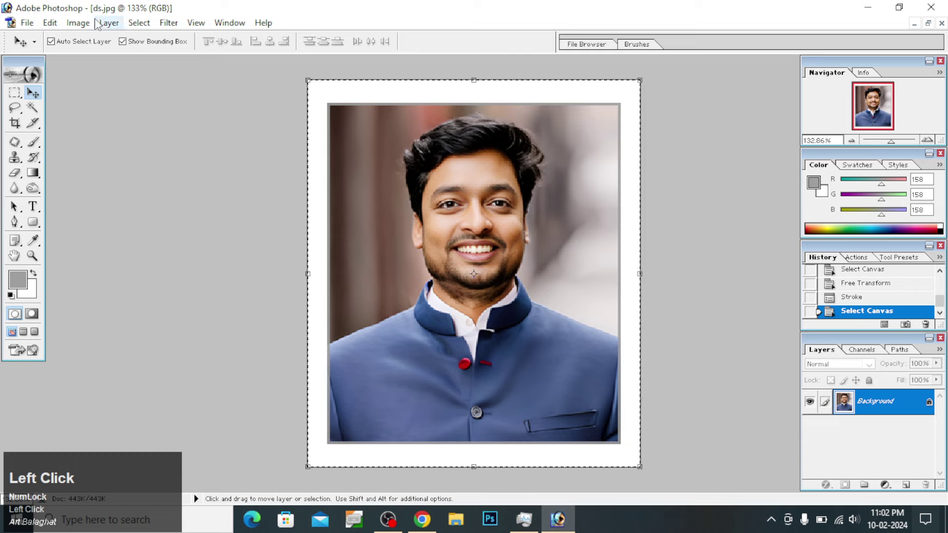
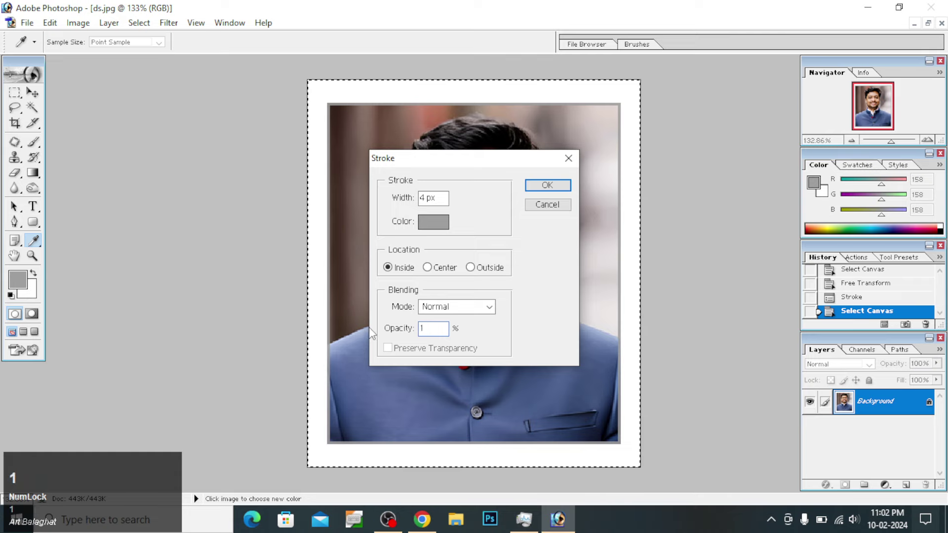
left_click(539, 190)
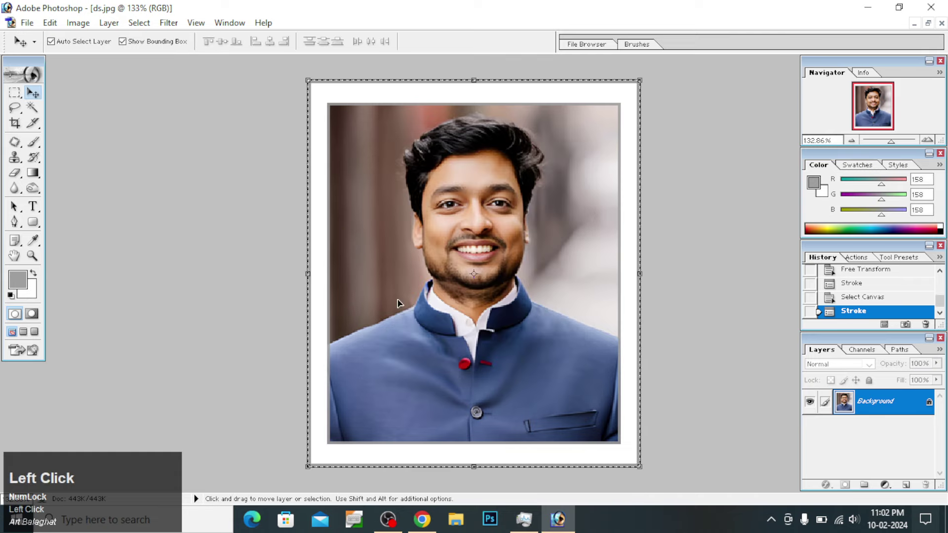
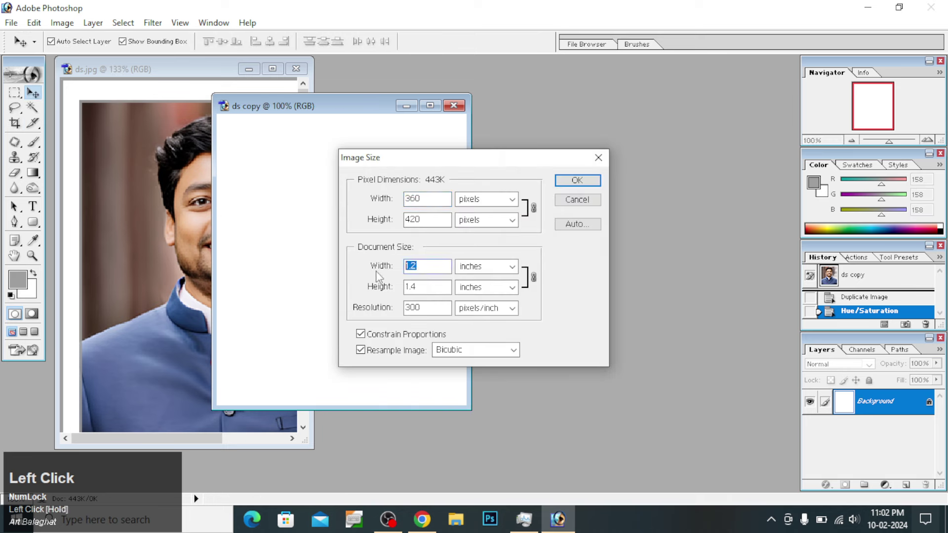
- Set the blank white copy's Image Size width to 5 inches so the height updates to 5.833
key("5")
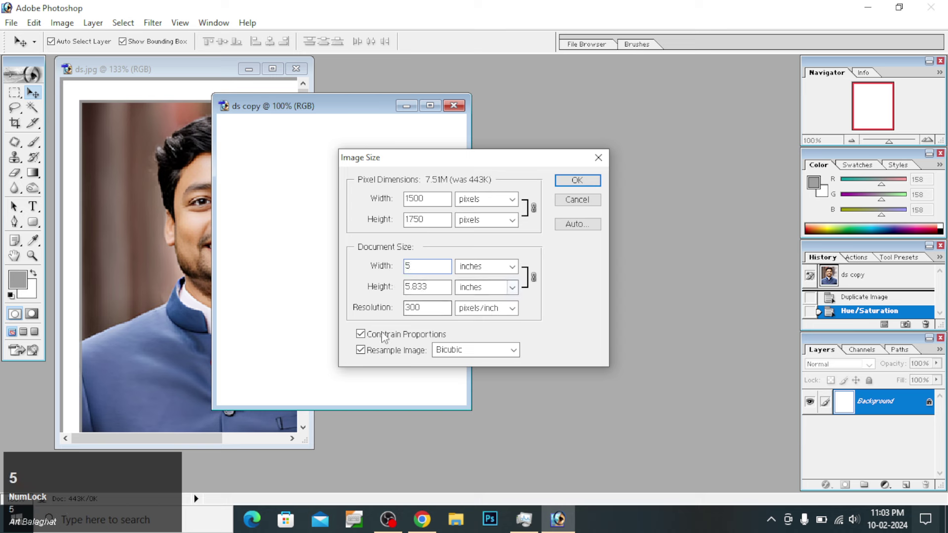
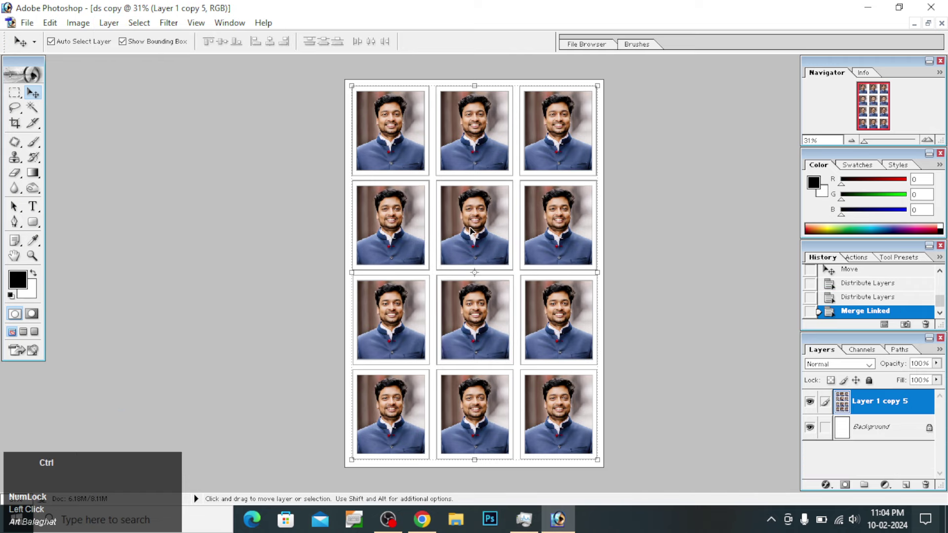
- Select the whole sheet, centre the twelve-photo grid on it, deselect and flatten to a single background
key("ctrl+a")
left_click(226, 52)
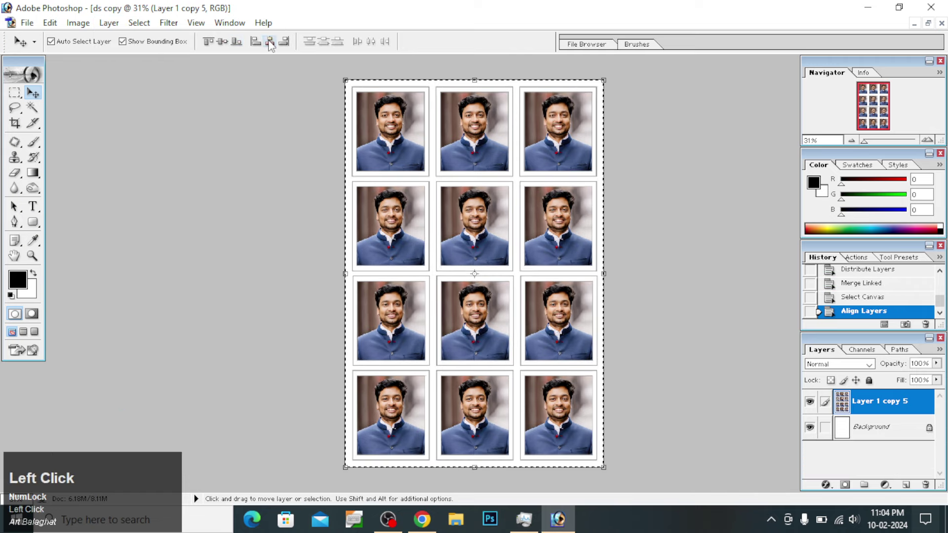
key("ctrl+d")
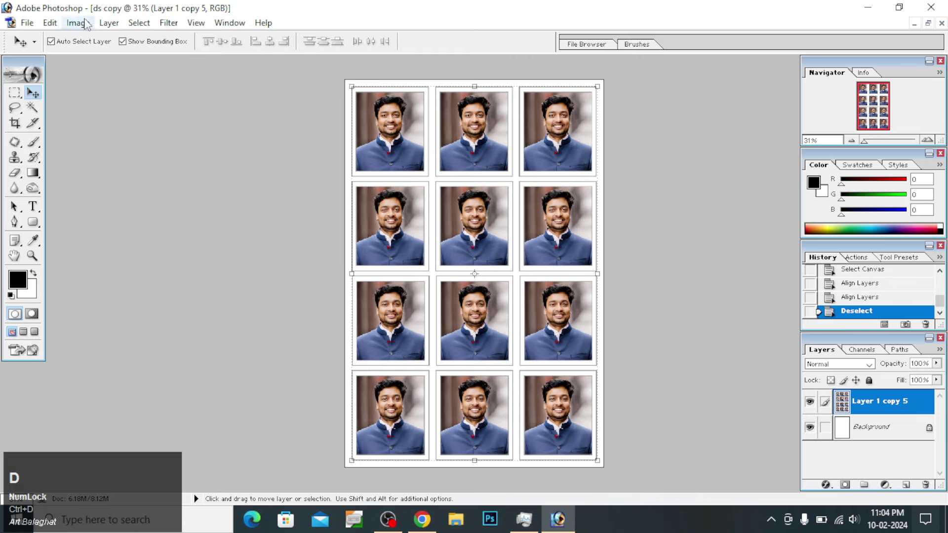
left_click(130, 31)
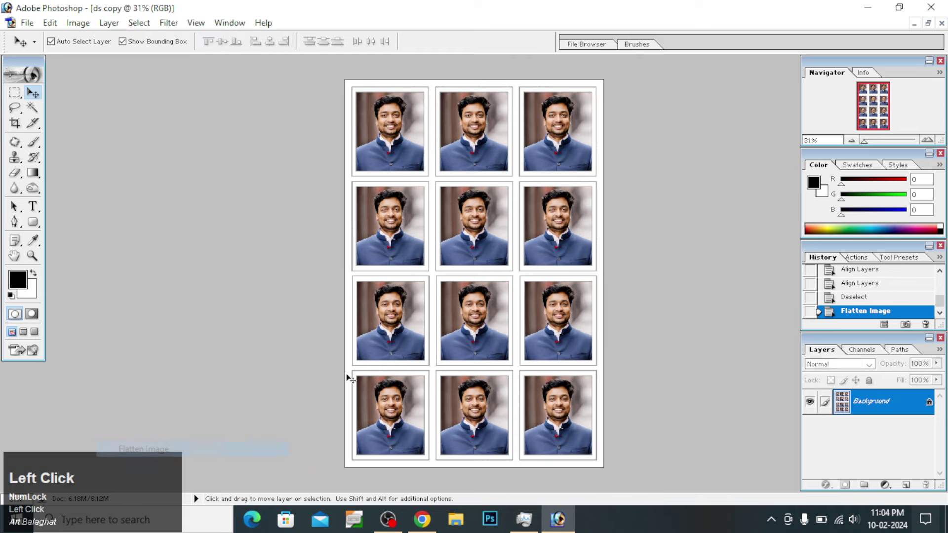
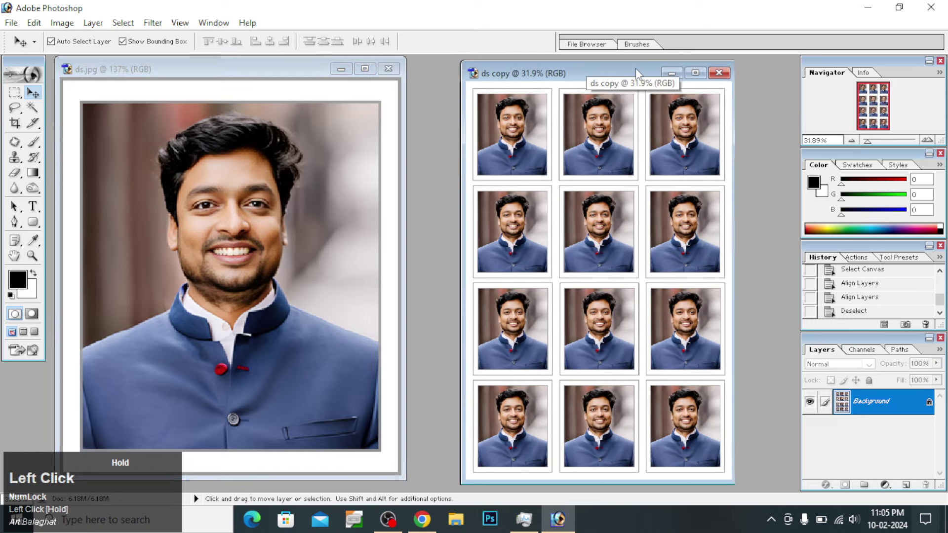
key("space")
right_click(618, 149)
left_click_drag(634, 162, 314, 164)
key("space")
right_click(307, 184)
left_click(324, 196)
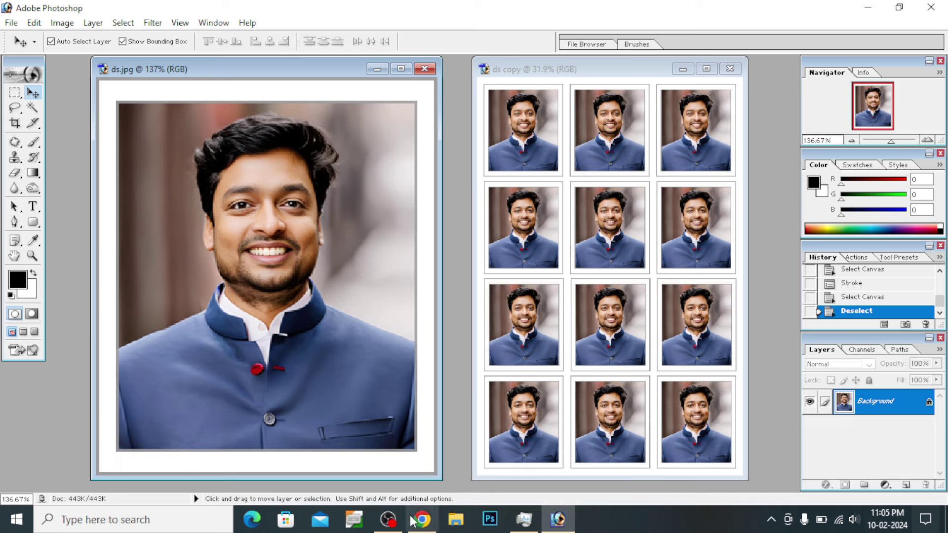
left_click(394, 524)
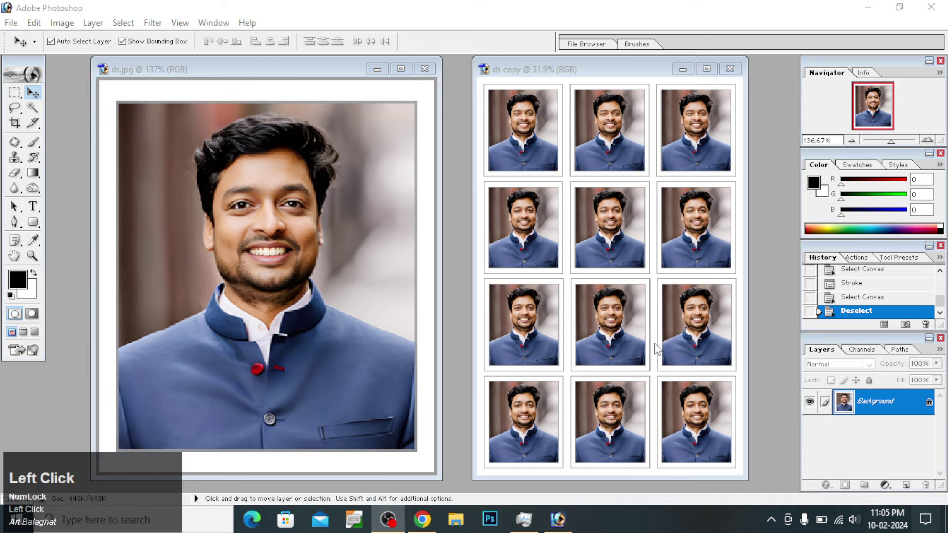